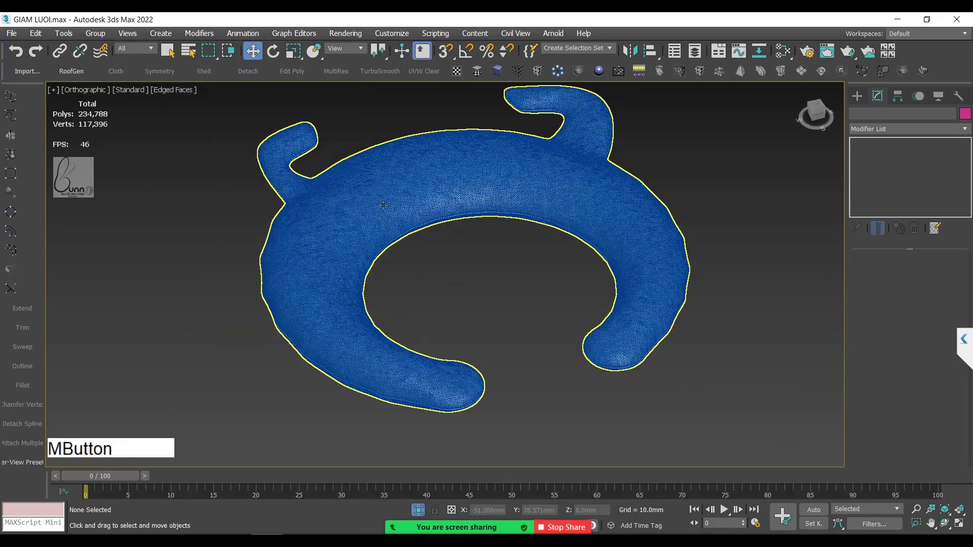
- Select the dense C-shaped mesh to show its TurboSmooth/Editable Poly stack
left_click(431, 314)
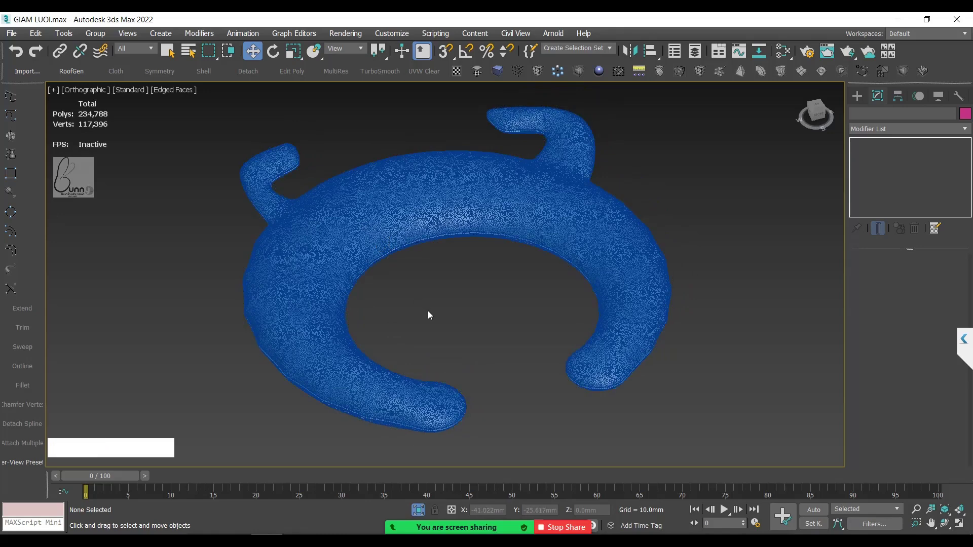
- Shift-clone the C-shaped mesh as Line009 placed below the original
left_click(377, 111)
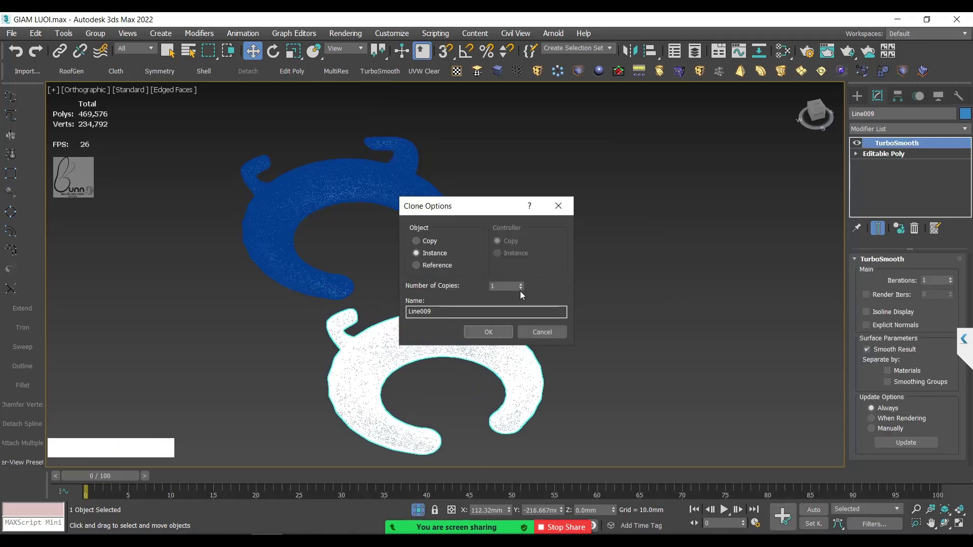
left_click(505, 333)
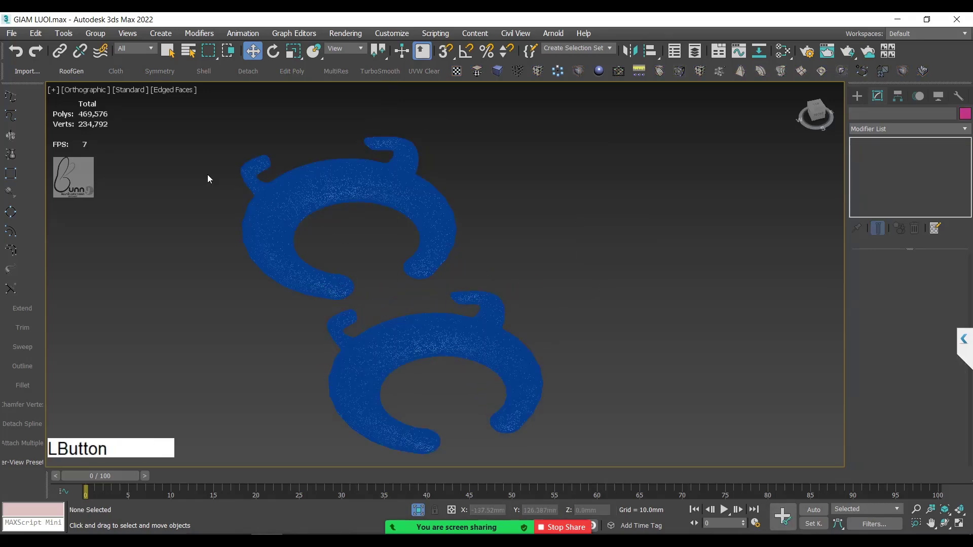
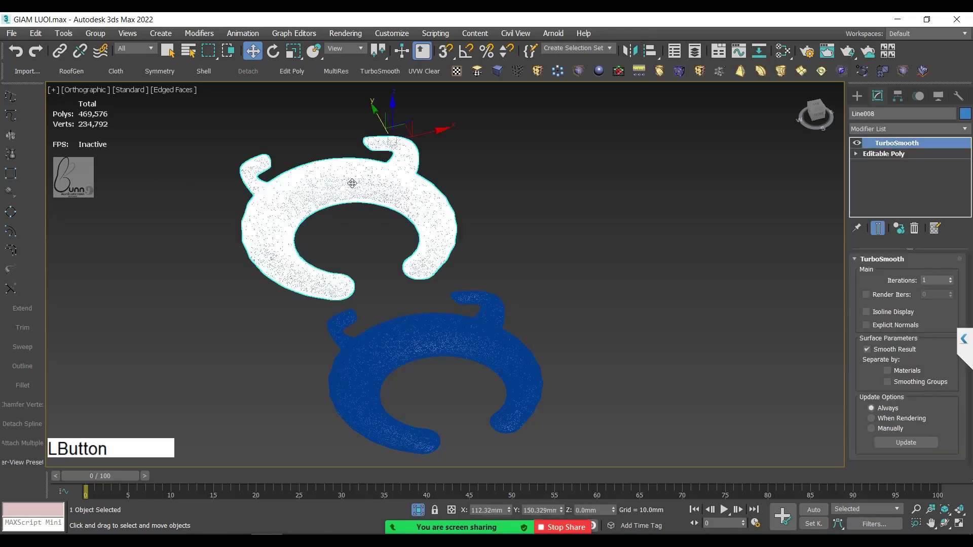
left_click(435, 316)
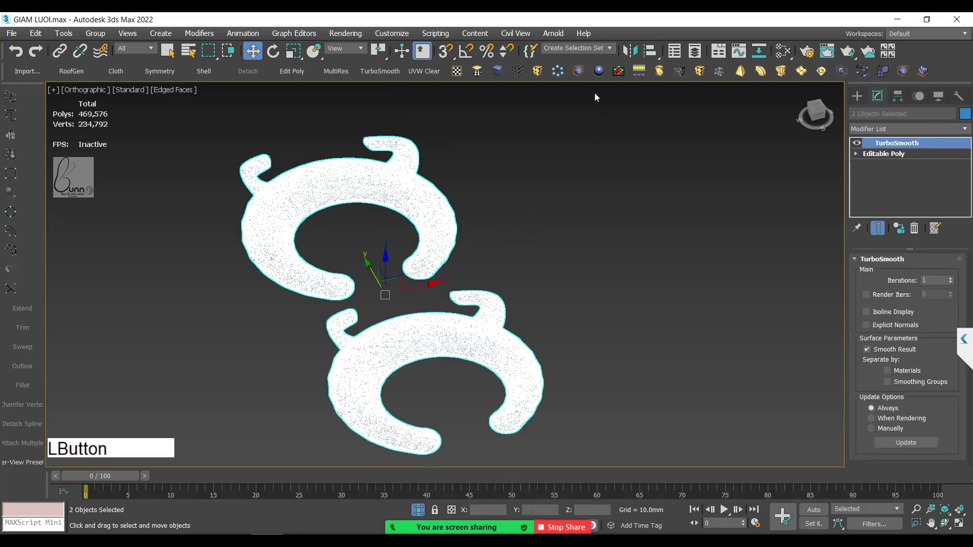
left_click(616, 72)
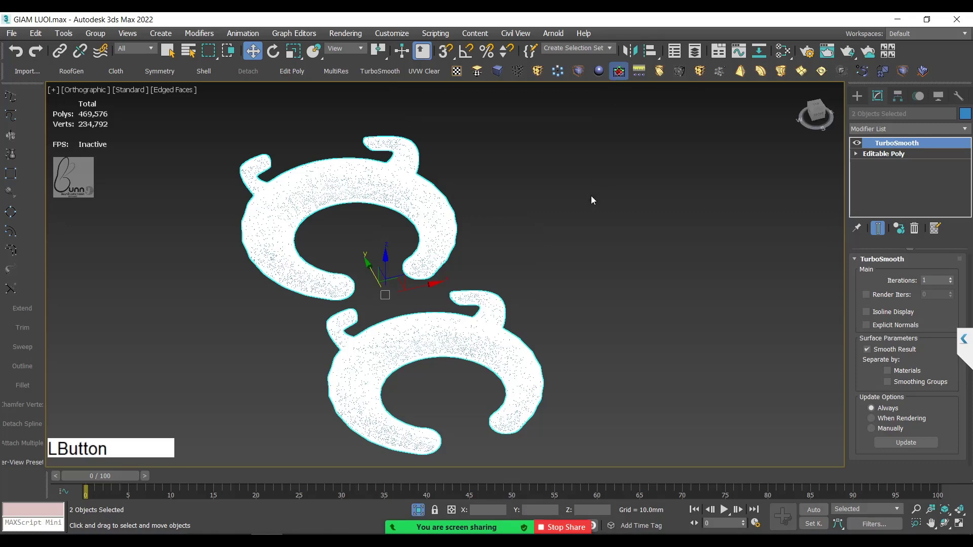
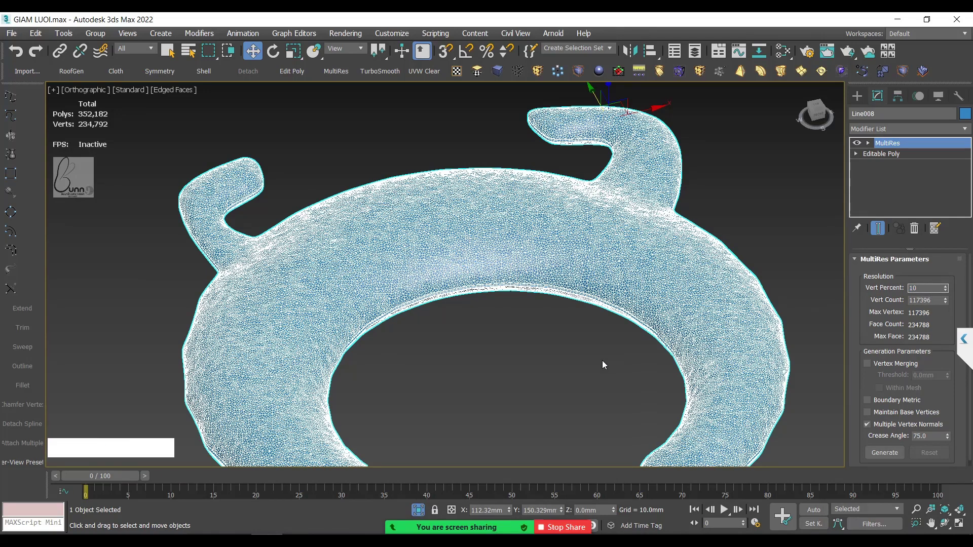
- Generate the MultiRes mesh and set its Vert Percent to 30
left_click(605, 364)
middle_click(354, 236)
key("F3")
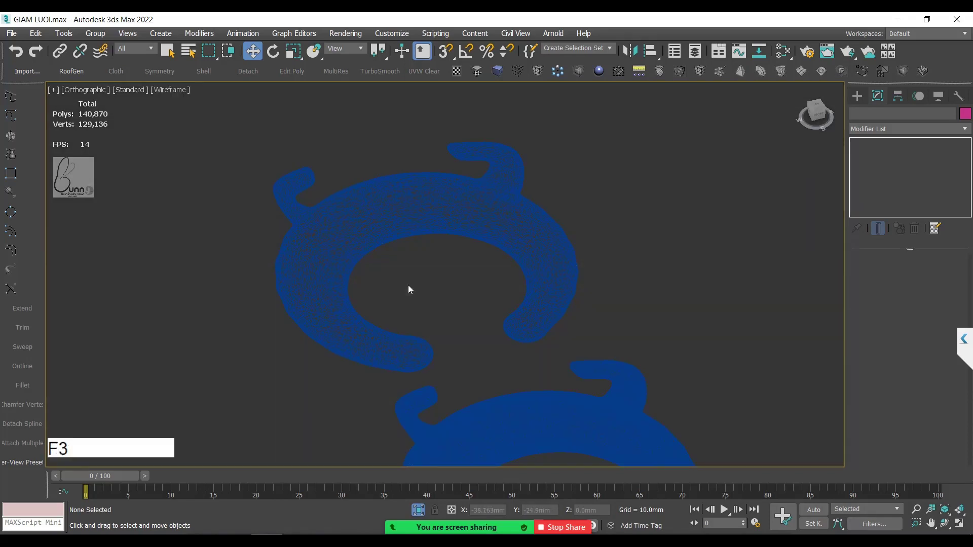
key("F4")
middle_click(428, 308)
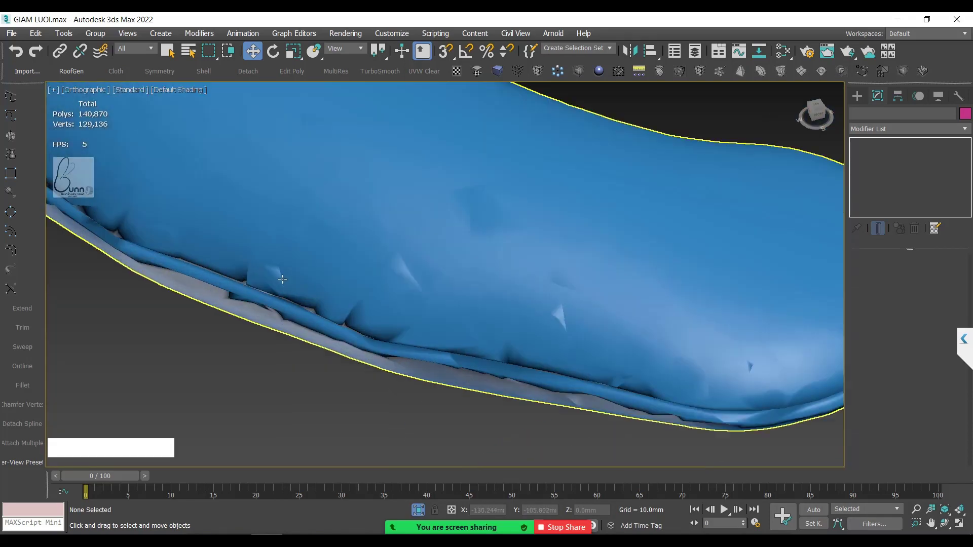
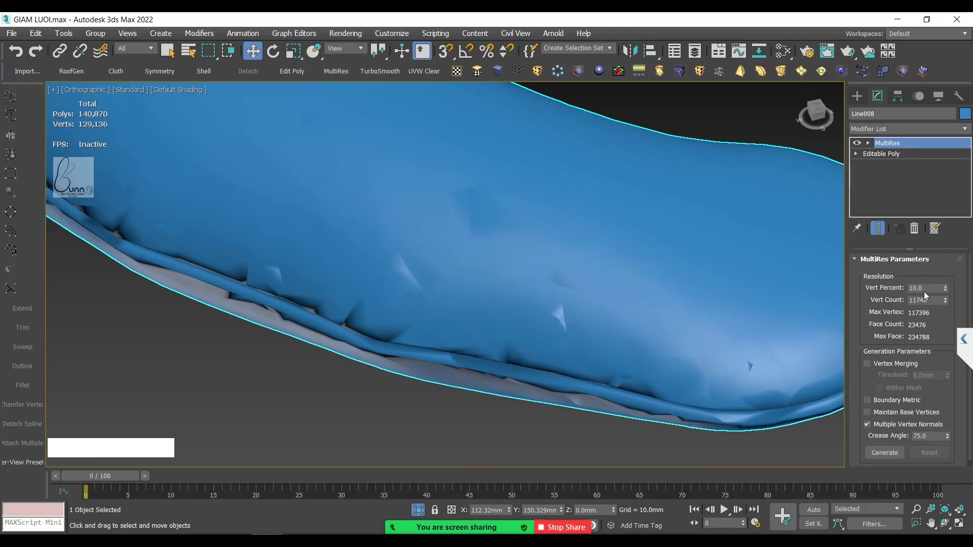
left_click(921, 68)
key("KP_3")
key("KP_0")
left_click(527, 430)
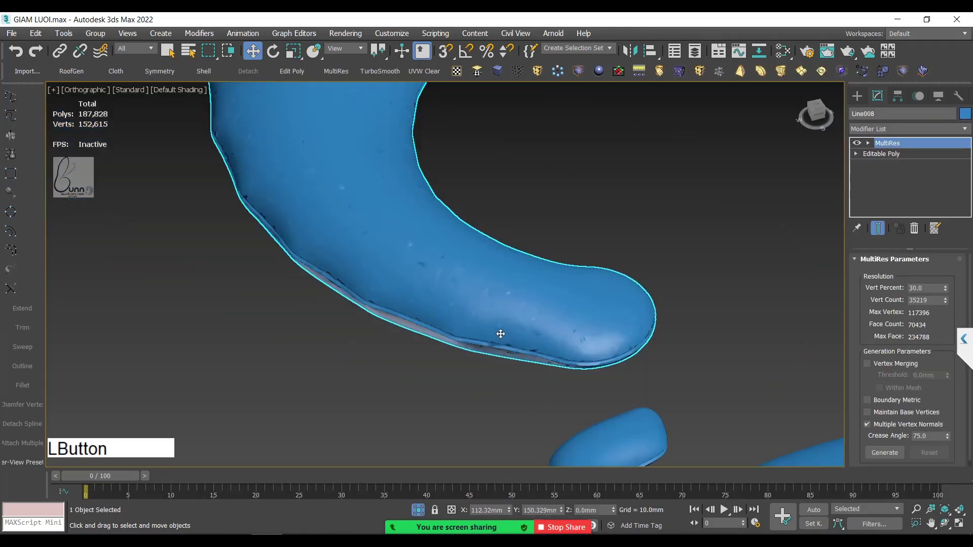
- Lower the MultiRes Vert Percent to 5, leaving 5,870 vertices and 11,736 faces
middle_click(483, 359)
key("F3")
key("F4")
left_click(515, 330)
middle_click(921, 68)
left_click(921, 69)
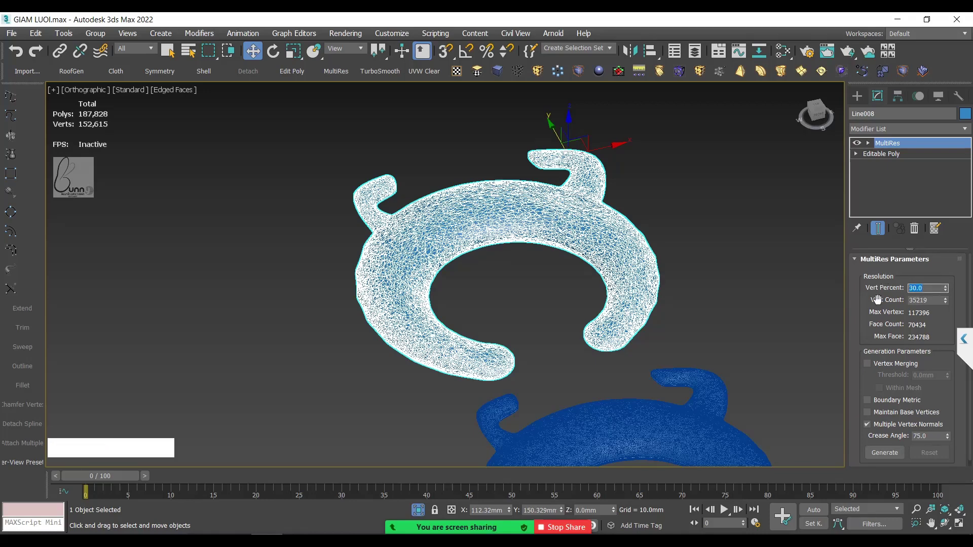
key("KP_5")
left_click(726, 317)
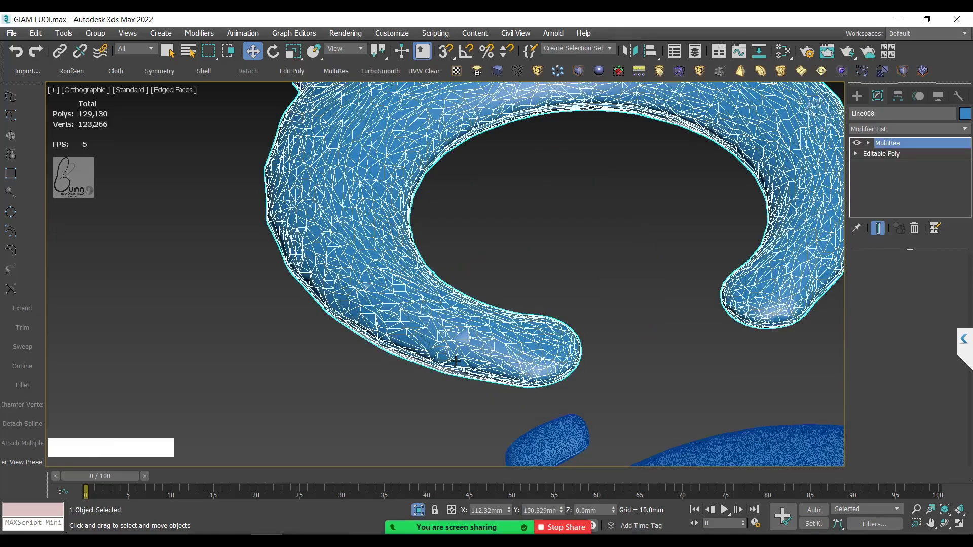
key("F3")
- Raise the upper mesh's MultiRes Vert Percent to 40, giving 46,958 vertices
left_click(561, 399)
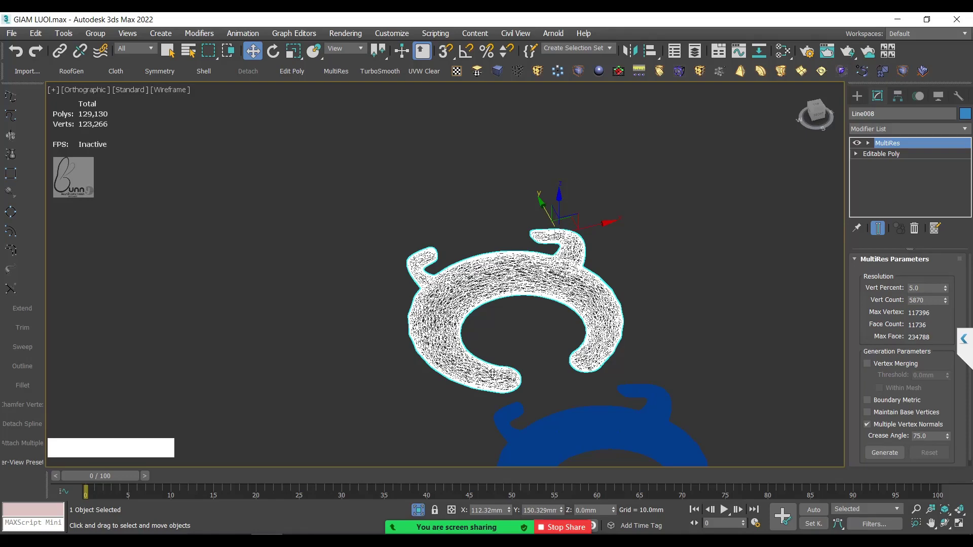
left_click(526, 372)
key("F3")
left_click(496, 350)
key("F4")
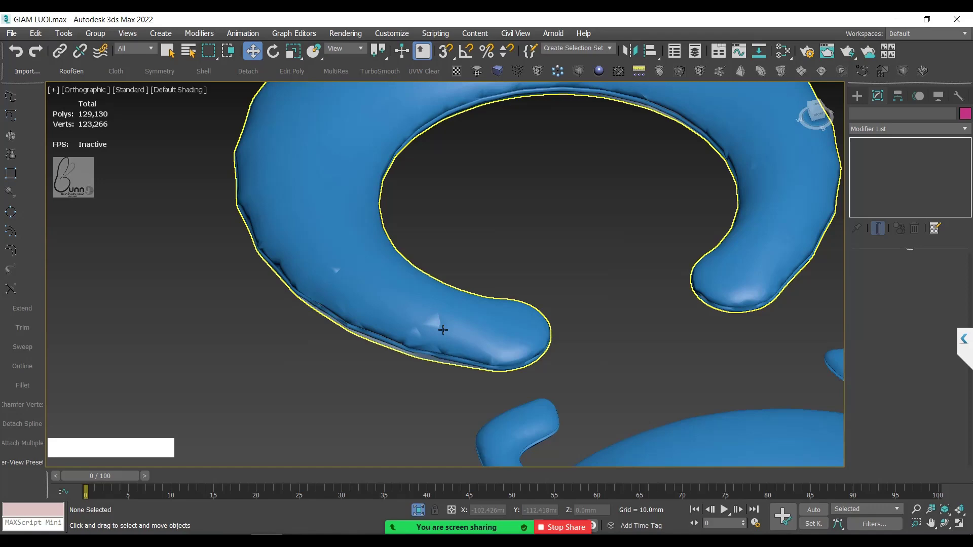
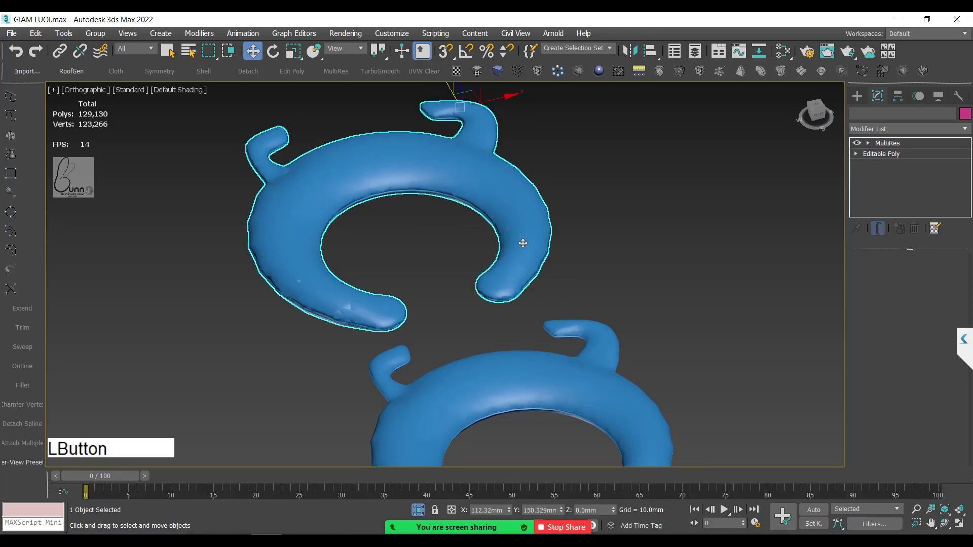
left_click(784, 316)
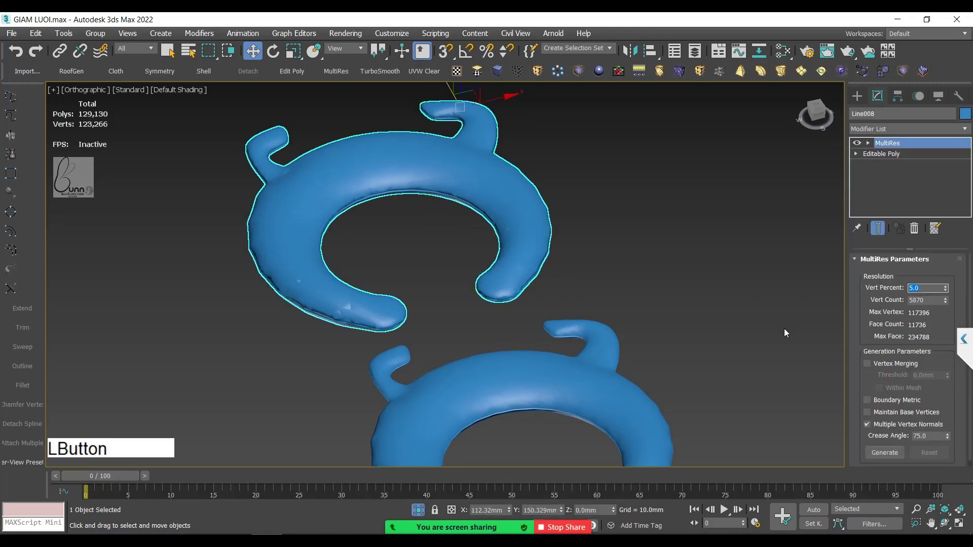
key("KP_4")
key("KP_0")
left_click(669, 285)
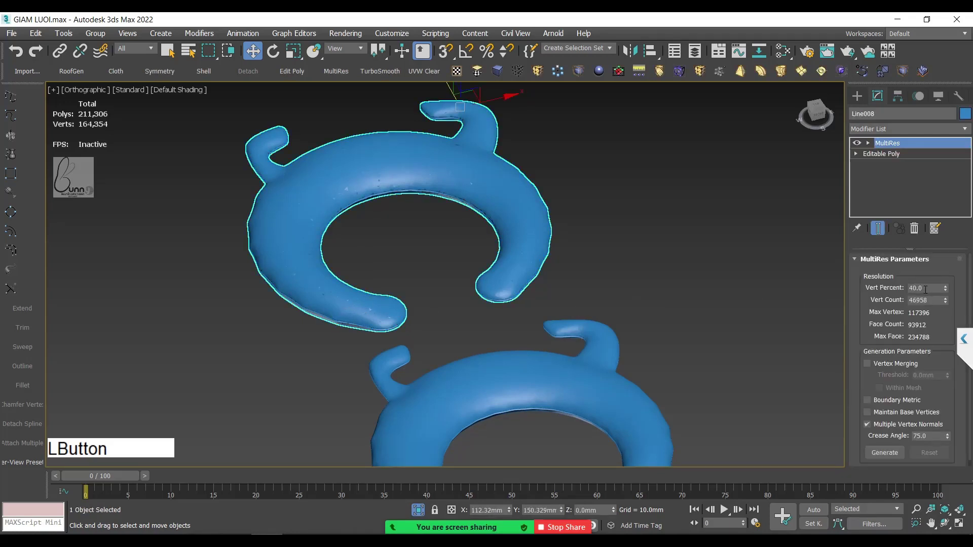
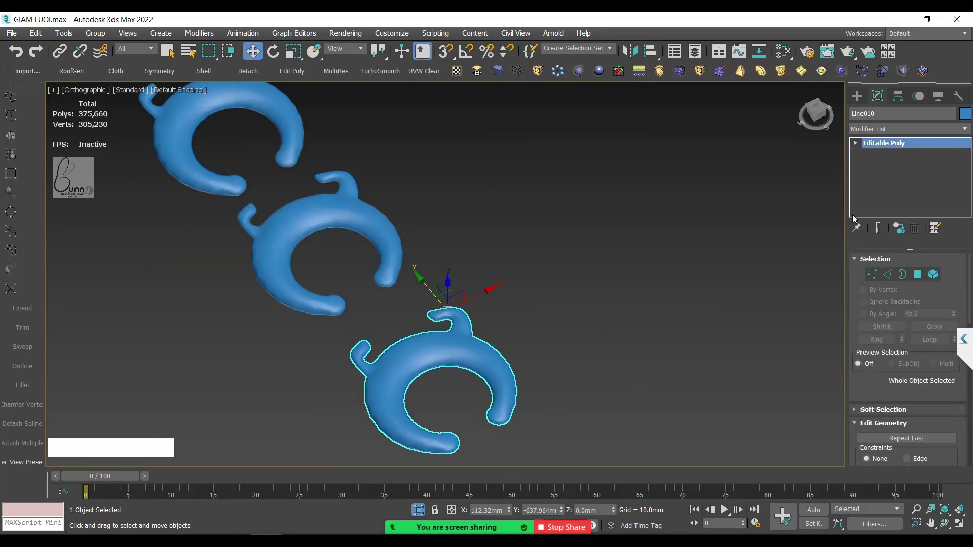
- Add an Optimize modifier to the third copy Line010 and view its edges over shading
left_click(875, 131)
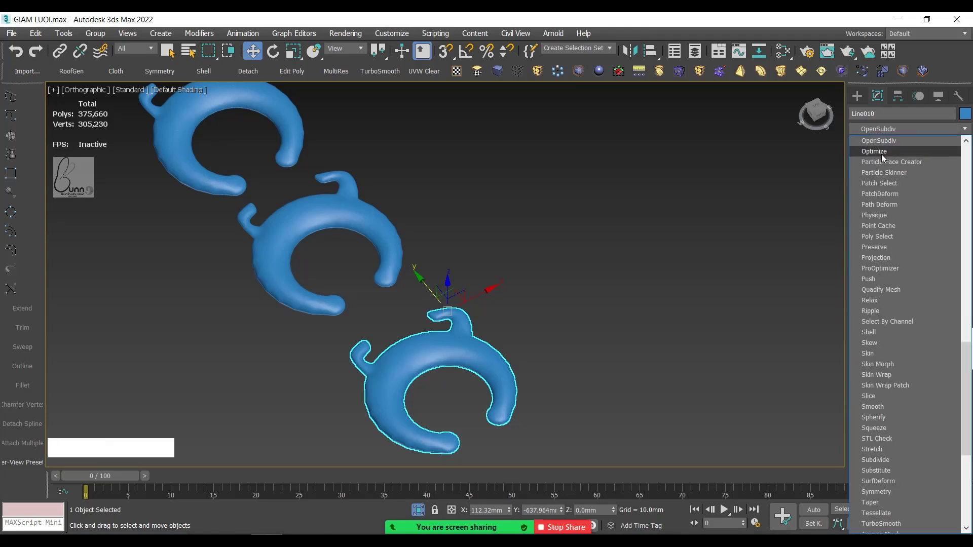
left_click(883, 155)
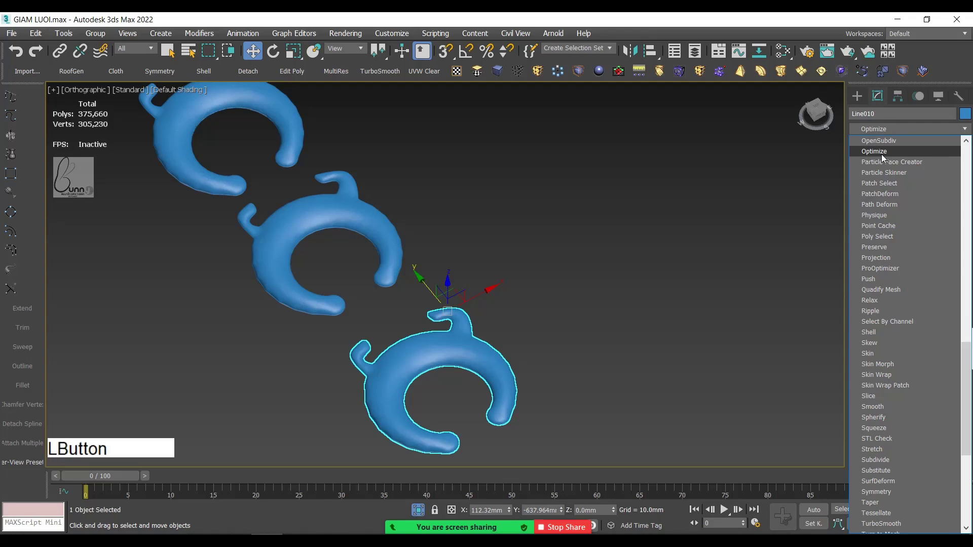
left_click(753, 284)
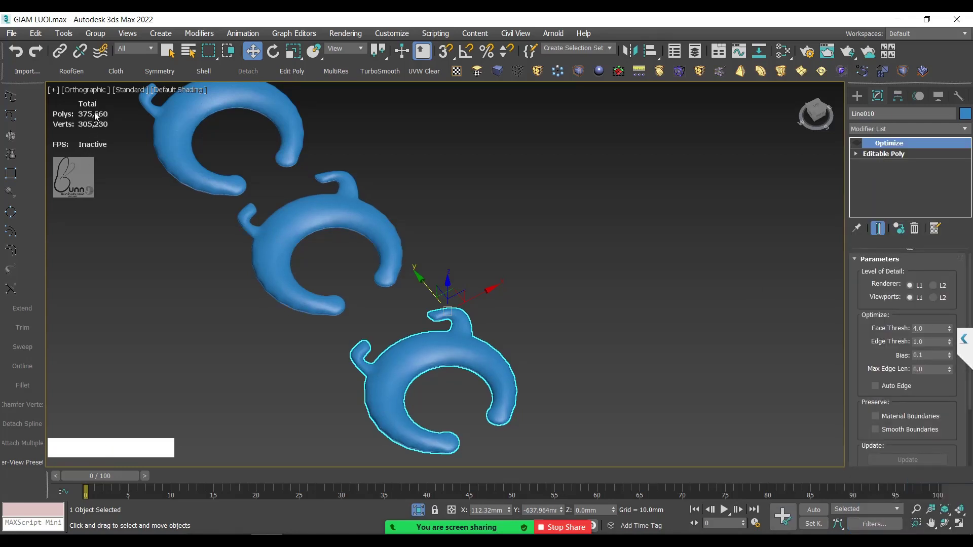
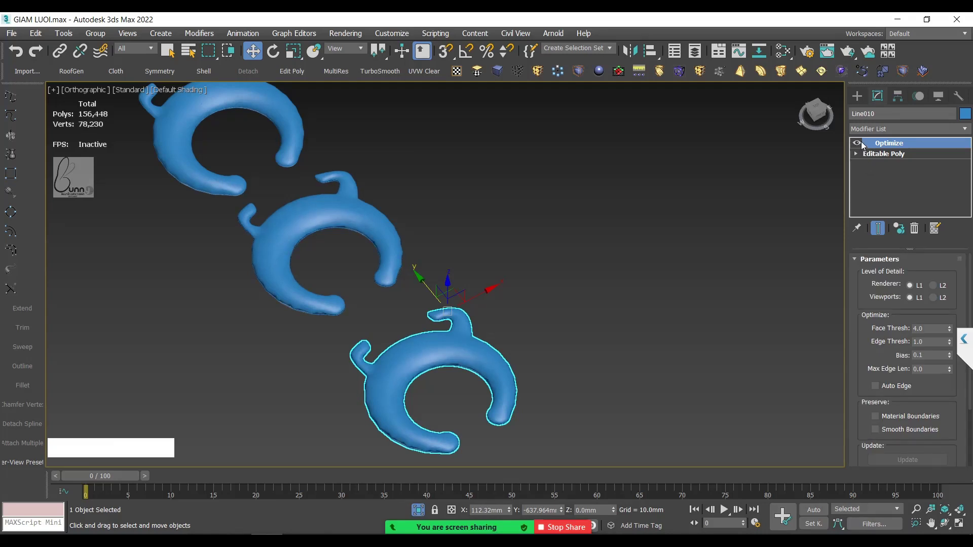
left_click(573, 240)
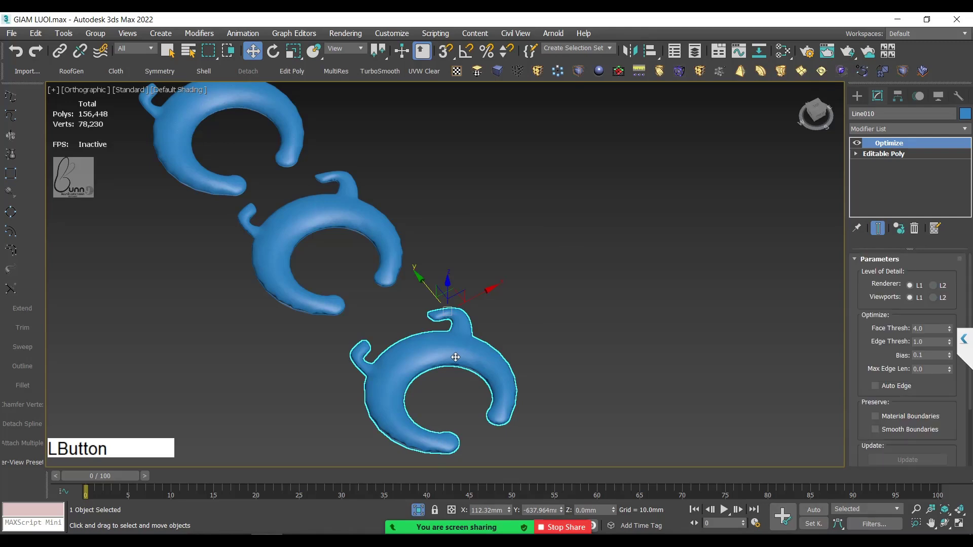
key("F4")
middle_click(438, 329)
left_click(407, 247)
middle_click(429, 323)
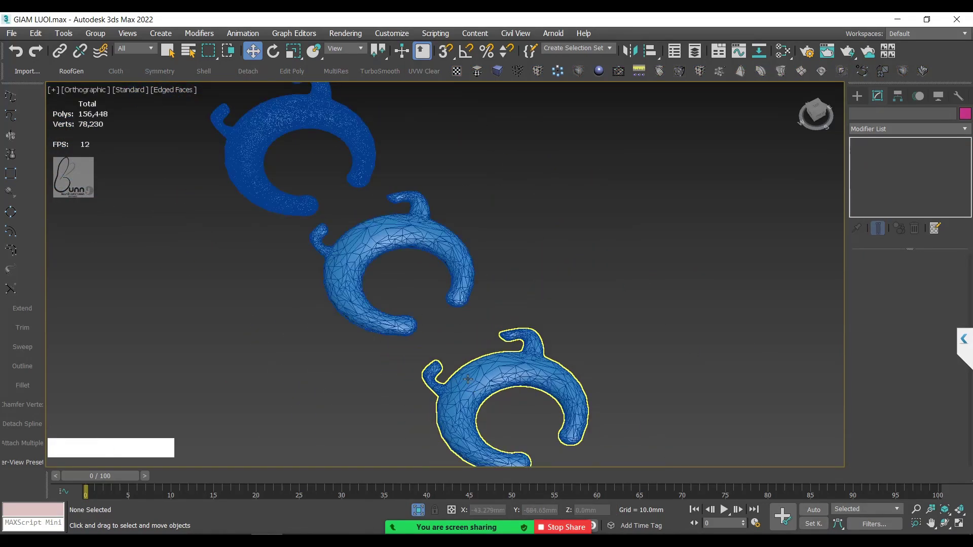
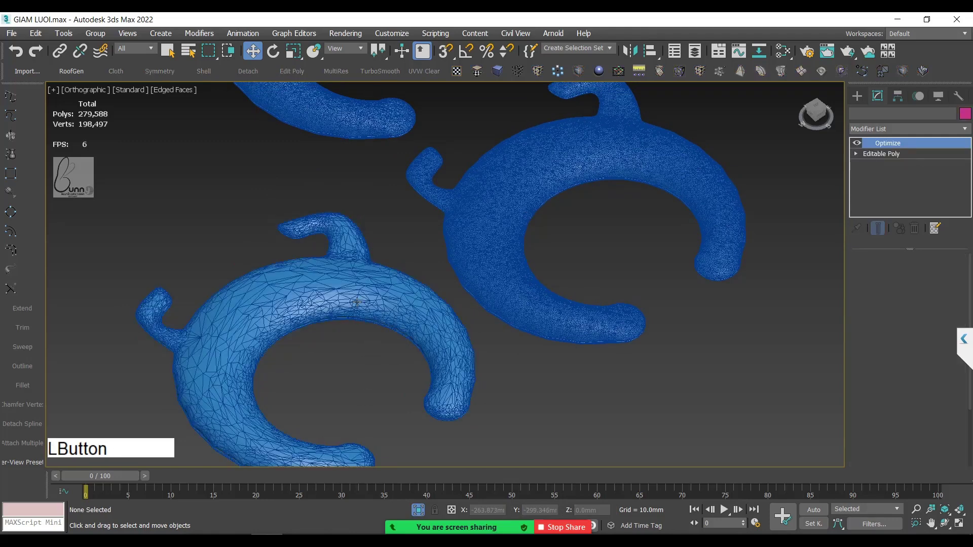
- Select the optimized third copy Line010 in shaded view to adjust its Face Thresh
key("F3")
key("F4")
left_click(330, 356)
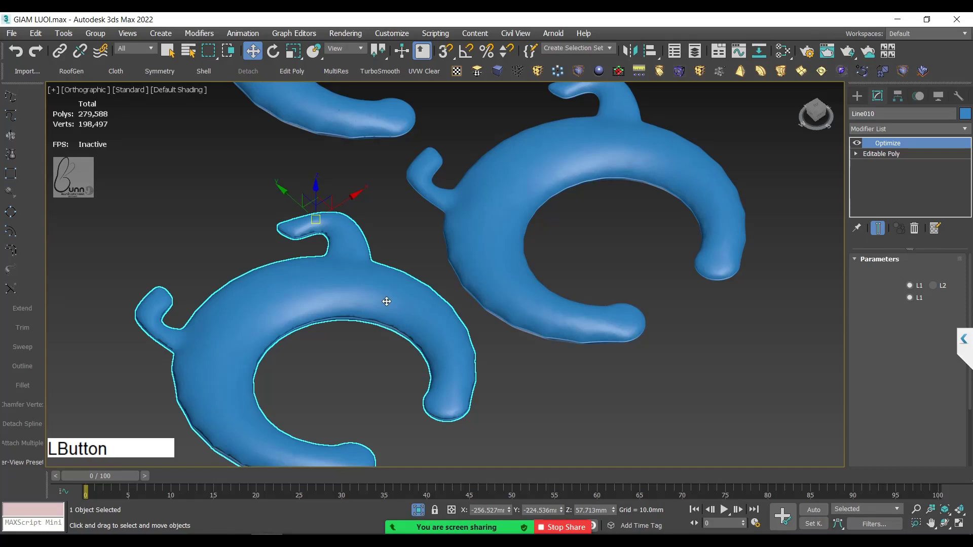
middle_click(469, 335)
middle_click(479, 329)
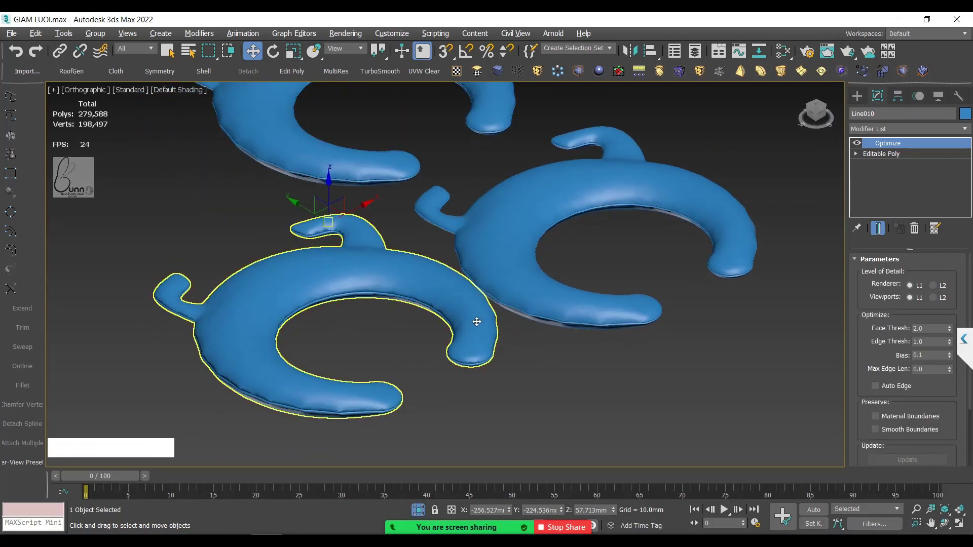